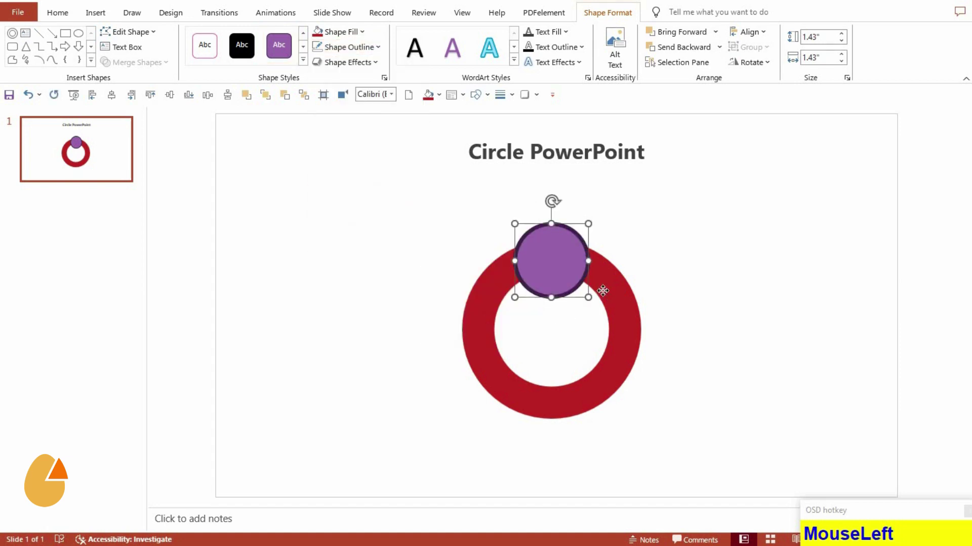
Deselect the purple circle after placing it on top of the red ring
{"action": "left_click", "coordinate": [556, 287]}
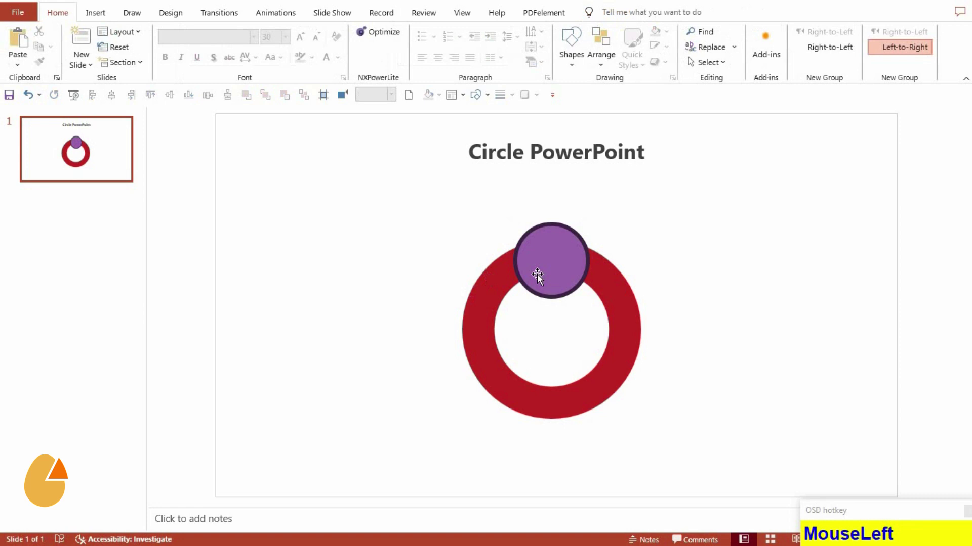
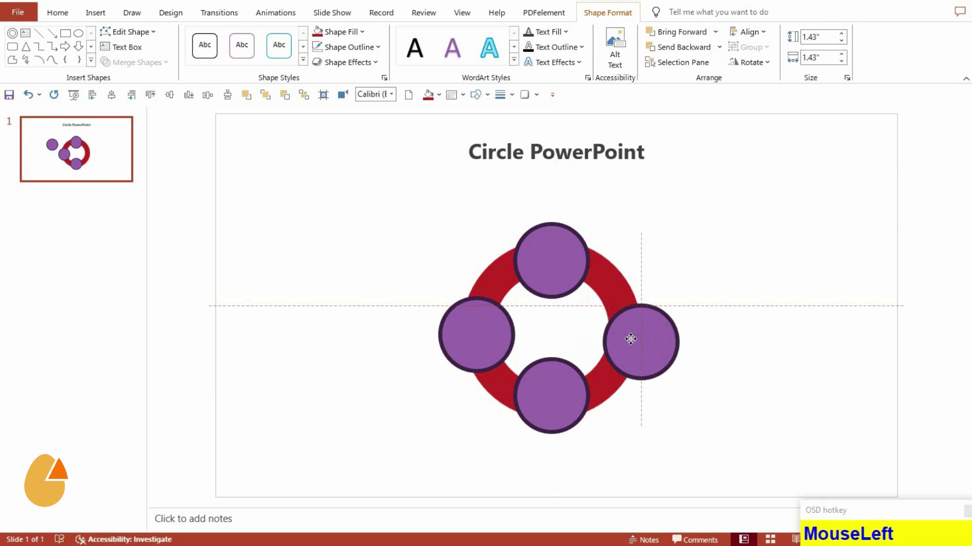
Select the ring with its four circles and fragment them via Merge Shapes
{"action": "left_click", "coordinate": [493, 360]}
{"action": "left_click", "coordinate": [606, 348]}
{"action": "left_click_drag", "start_coordinate": [172, 104], "coordinate": [538, 289]}
{"action": "left_click", "coordinate": [504, 327]}
{"action": "left_click", "coordinate": [538, 386]}
{"action": "left_click", "coordinate": [622, 394]}
Delete every unwanted fragment so only the four curved purple arc pieces remain
{"action": "left_click", "coordinate": [149, 70]}
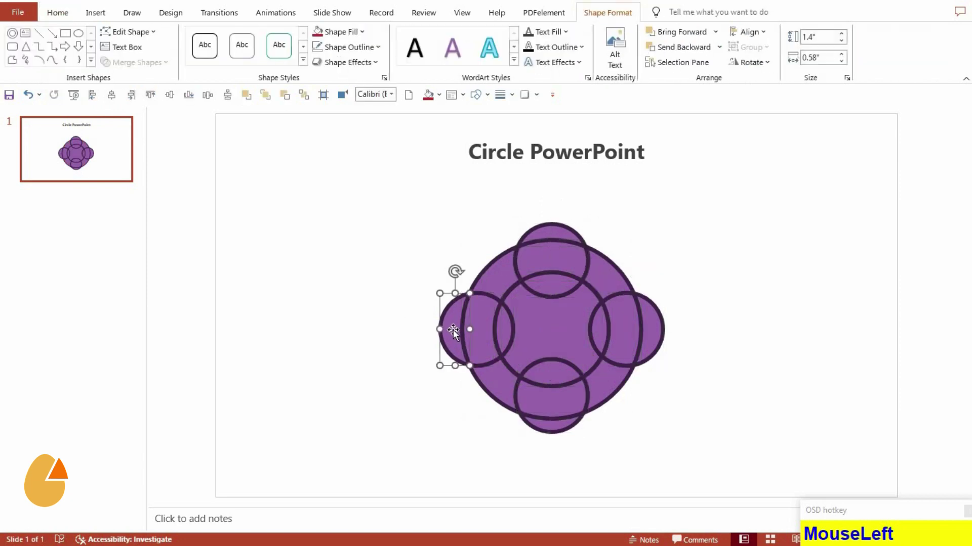
{"action": "key", "text": "Delete"}
{"action": "left_click", "coordinate": [473, 330]}
{"action": "key", "text": "Delete"}
{"action": "left_click", "coordinate": [506, 334]}
{"action": "key", "text": "Delete"}
{"action": "left_click", "coordinate": [529, 325]}
{"action": "key", "text": "Delete"}
{"action": "left_click", "coordinate": [547, 297]}
{"action": "key", "text": "Delete"}
{"action": "left_click", "coordinate": [555, 266]}
{"action": "key", "text": "Delete"}
{"action": "left_click", "coordinate": [553, 236]}
{"action": "key", "text": "Delete"}
{"action": "left_click", "coordinate": [617, 321]}
{"action": "key", "text": "Delete"}
{"action": "left_click", "coordinate": [598, 335]}
{"action": "key", "text": "Delete"}
{"action": "left_click", "coordinate": [656, 334]}
{"action": "key", "text": "Delete"}
{"action": "left_click", "coordinate": [563, 408]}
{"action": "key", "text": "Delete"}
{"action": "left_click", "coordinate": [564, 384]}
{"action": "key", "text": "Delete"}
{"action": "key", "text": "Delete"}
{"action": "left_click", "coordinate": [571, 438]}
{"action": "key", "text": "Delete"}
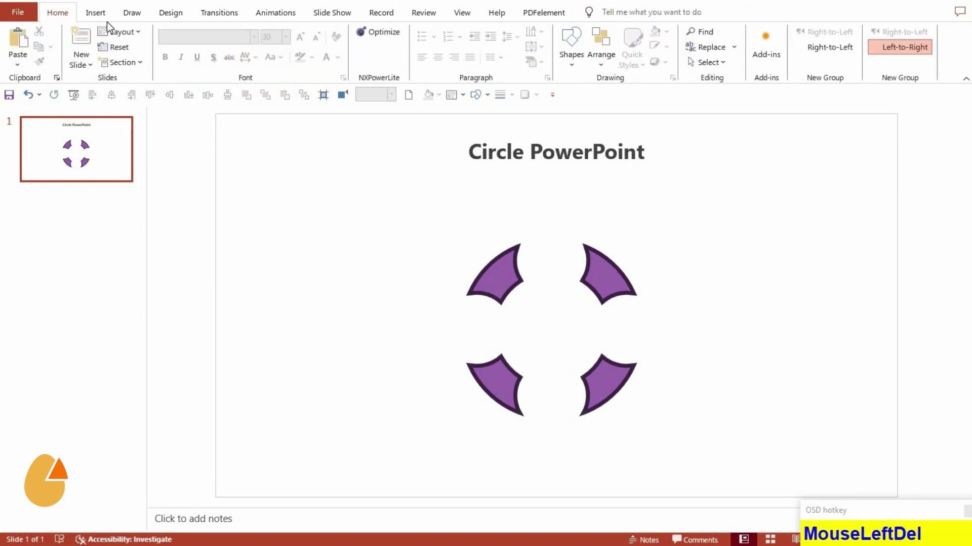
Draw a small purple circle in the left gap and place a copy in the right gap
{"action": "left_click_drag", "start_coordinate": [107, 23], "coordinate": [485, 341]}
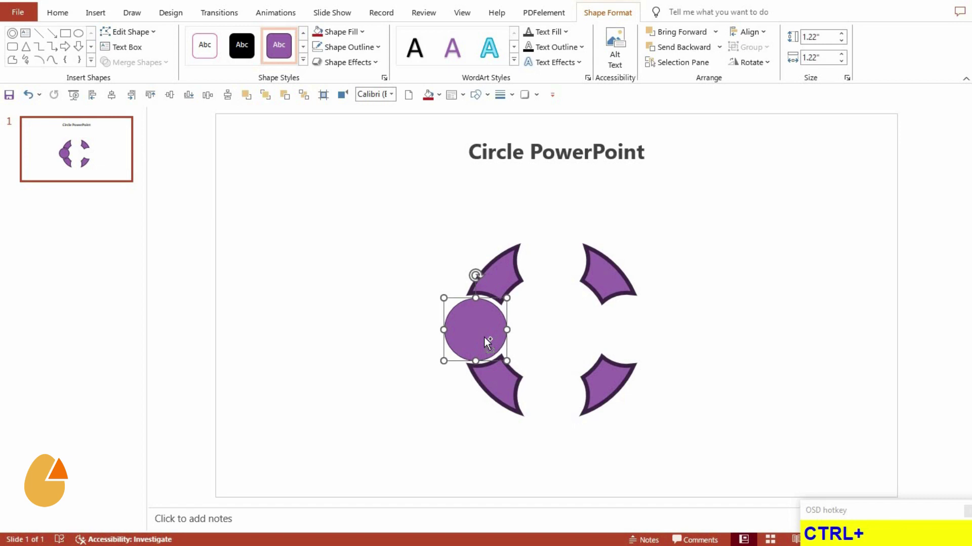
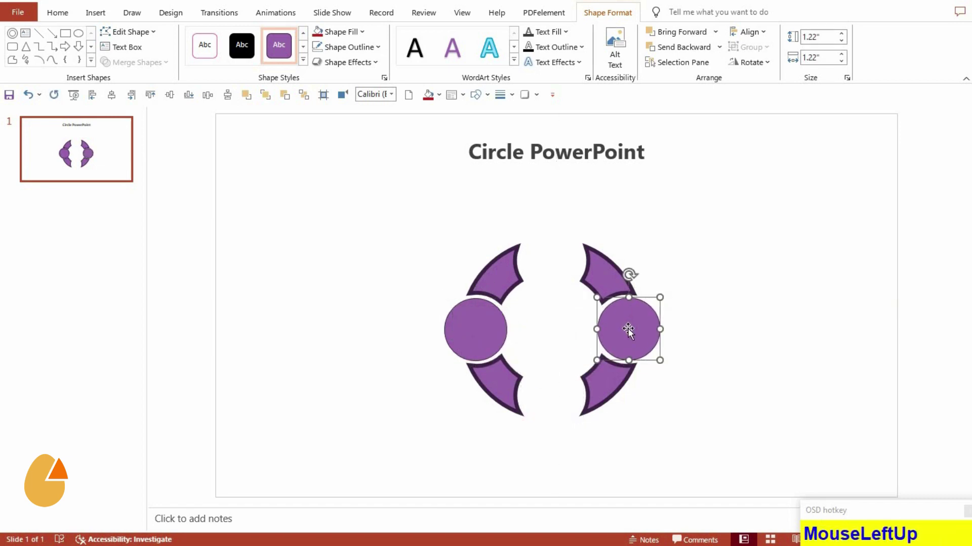
{"action": "left_click", "coordinate": [496, 334]}
{"action": "left_click", "coordinate": [452, 309]}
{"action": "left_click", "coordinate": [176, 103]}
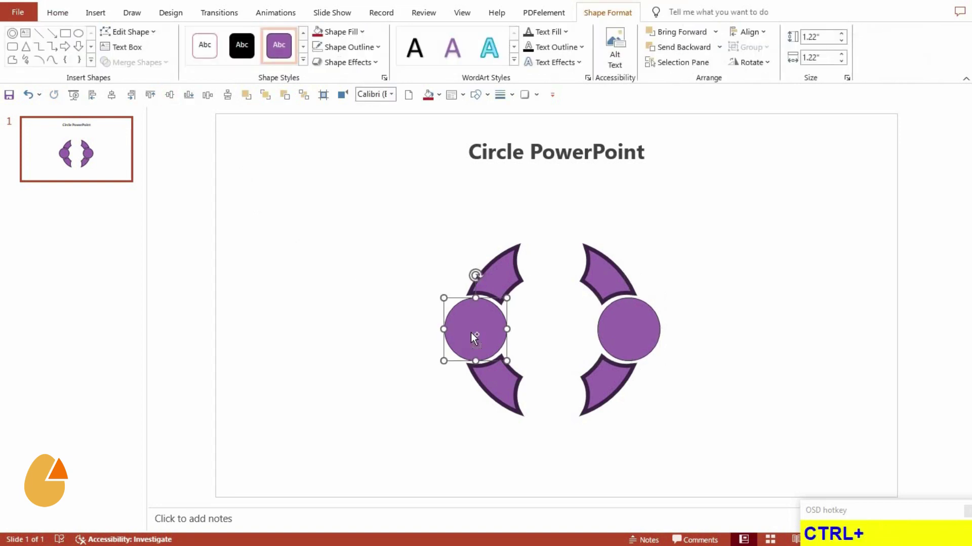
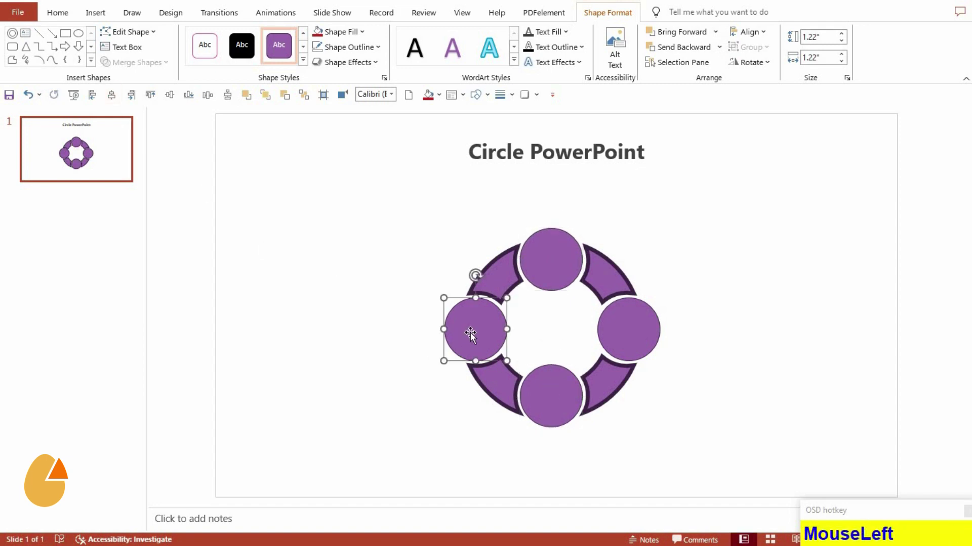
Nudge the left and right gap circles inward with the arrow keys
{"action": "key", "text": "Right"}
{"action": "key", "text": "Right"}
{"action": "left_click", "coordinate": [633, 333]}
{"action": "key", "text": "Left"}
{"action": "key", "text": "Left"}
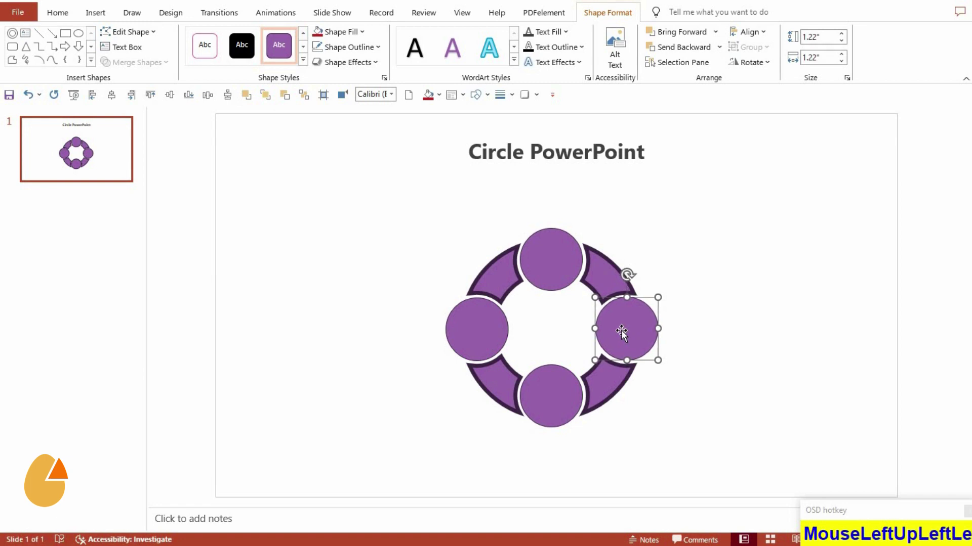
Set the arc pieces to No Outline, repeating the change on each arc with F4
{"action": "left_click", "coordinate": [445, 357]}
{"action": "left_click", "coordinate": [610, 329]}
{"action": "left_click", "coordinate": [179, 102]}
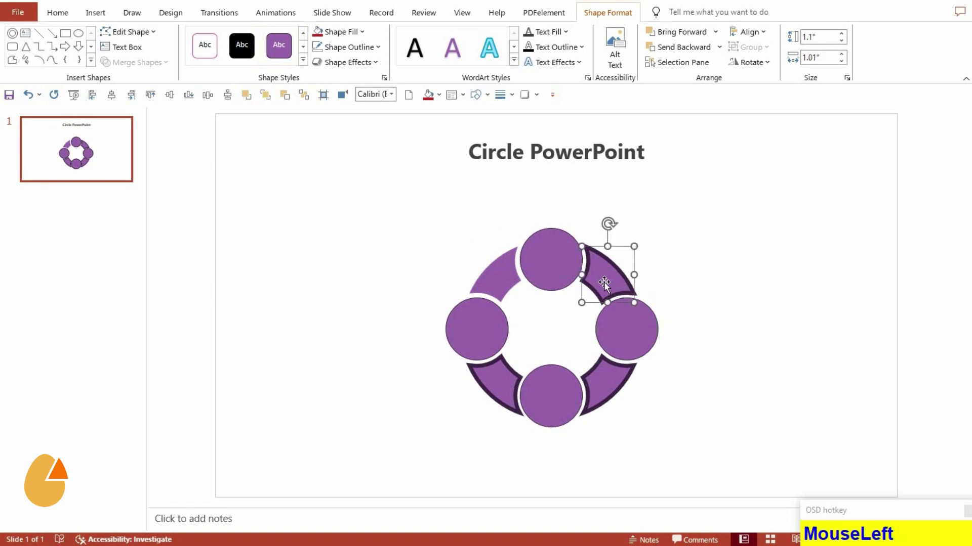
{"action": "key", "text": "F4"}
{"action": "left_click", "coordinate": [515, 393]}
{"action": "key", "text": "F4"}
{"action": "left_click", "coordinate": [615, 393]}
{"action": "key", "text": "F4"}
{"action": "left_click", "coordinate": [639, 385]}
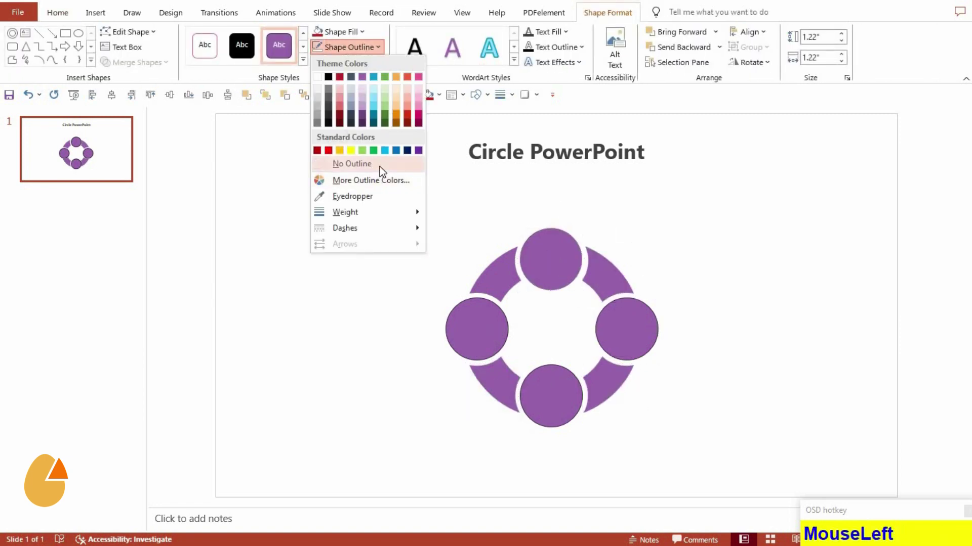
Repeat the No Outline formatting on the remaining arc and circle pieces
{"action": "key", "text": "F4"}
{"action": "left_click", "coordinate": [623, 392]}
{"action": "key", "text": "F4"}
{"action": "left_click", "coordinate": [535, 415]}
{"action": "key", "text": "F4"}
Draw a short line down from the small dot and group them into one pin
{"action": "left_click", "coordinate": [487, 348]}
{"action": "key", "text": "F4"}
{"action": "left_click_drag", "start_coordinate": [432, 392], "coordinate": [395, 214]}
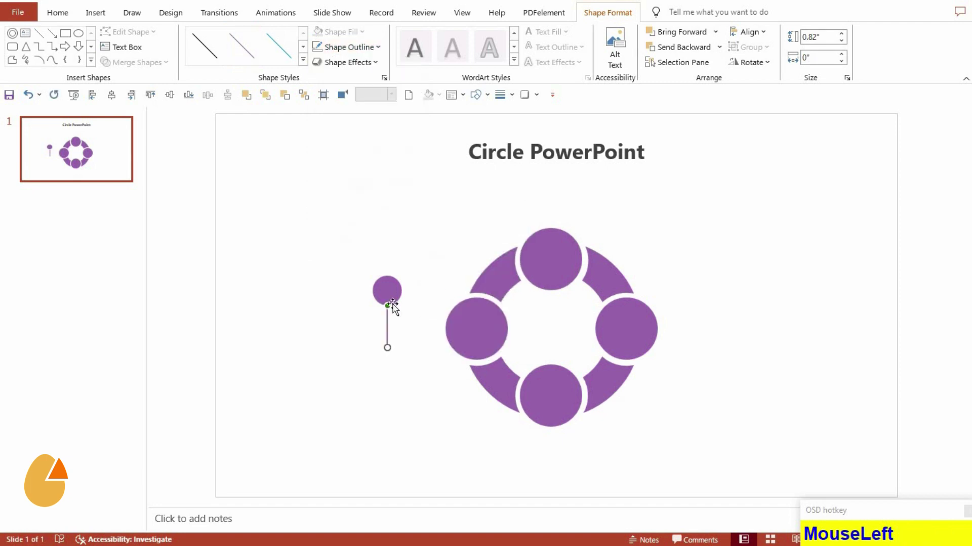
{"action": "key", "text": "ctrl+g"}
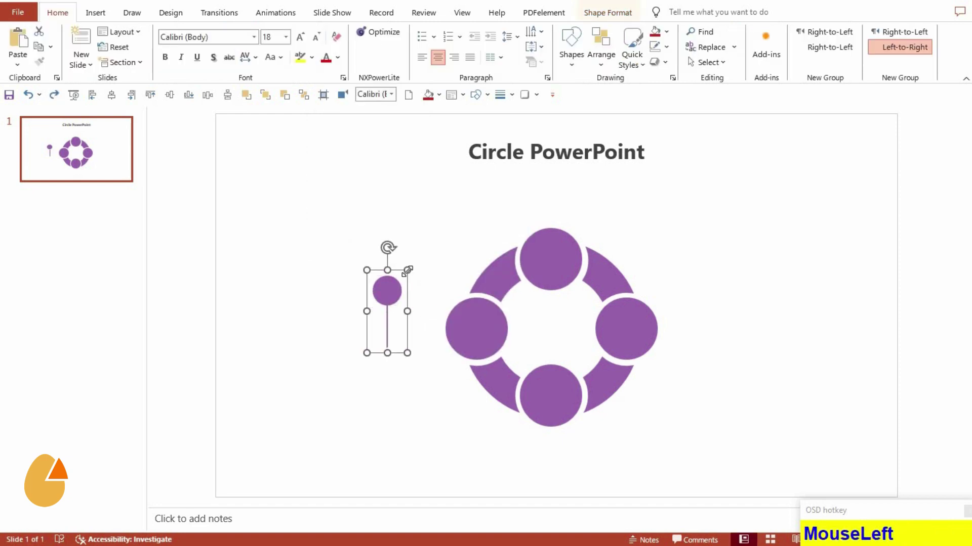
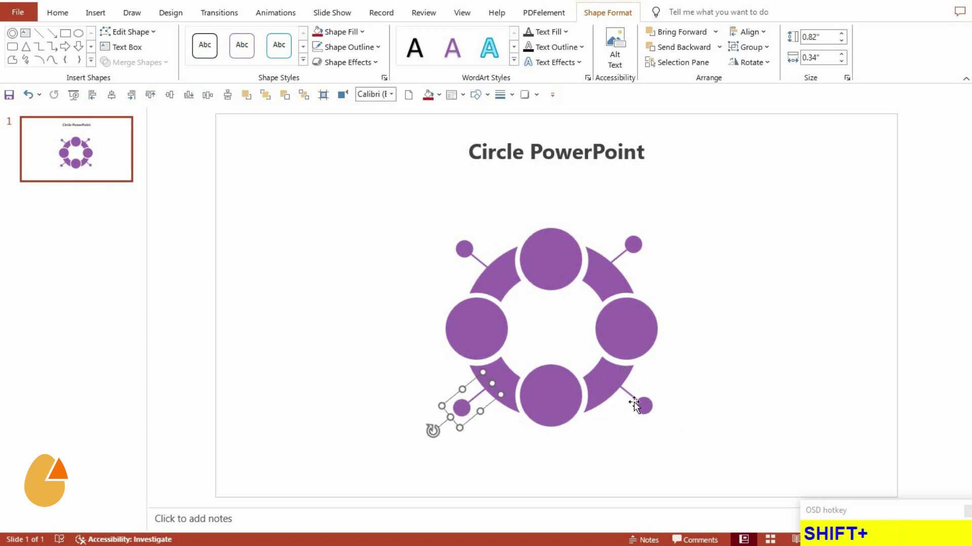
Colour the top-left arc, circle and pin blue with matching fill and outline
{"action": "left_click", "coordinate": [639, 405]}
{"action": "left_click_drag", "start_coordinate": [172, 105], "coordinate": [487, 268]}
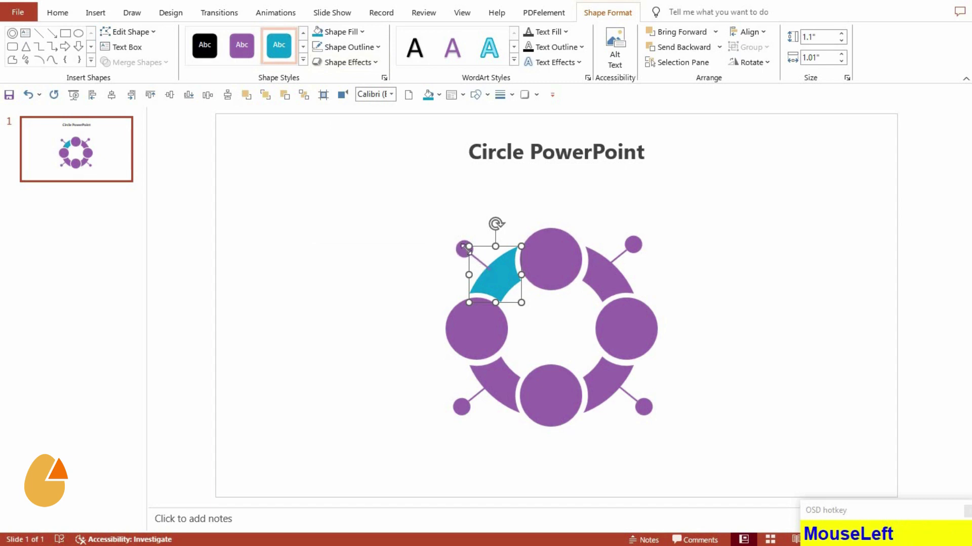
{"action": "key", "text": "F4"}
{"action": "left_click", "coordinate": [482, 263]}
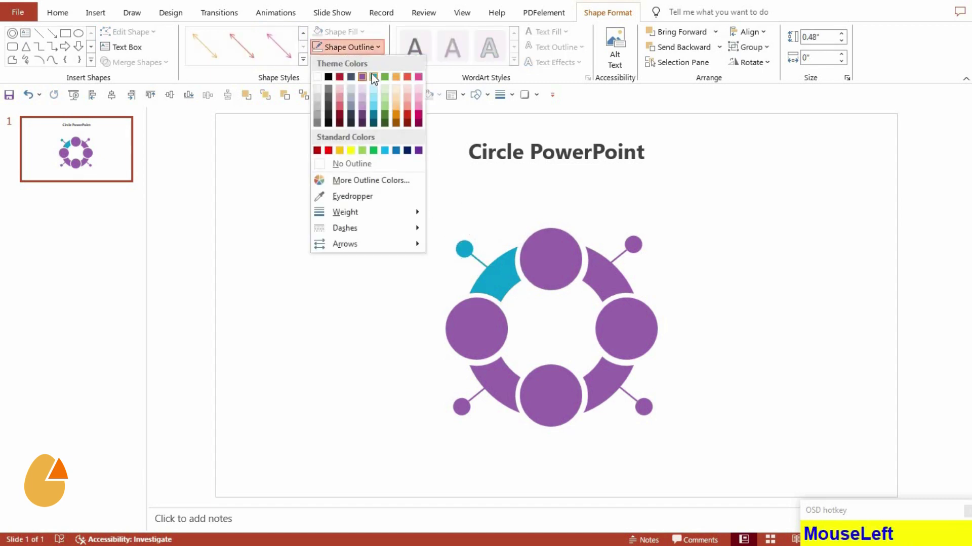
{"action": "key", "text": "F4"}
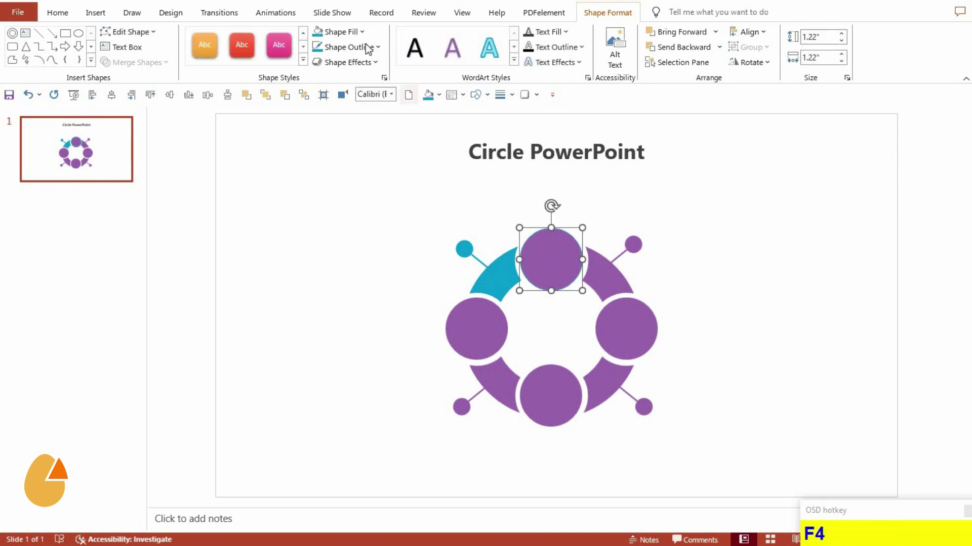
Colour the top-right section red and the lower-right arc and pin green
{"action": "left_click", "coordinate": [362, 40]}
{"action": "right_click", "coordinate": [685, 235]}
{"action": "left_click_drag", "start_coordinate": [743, 365], "coordinate": [408, 64]}
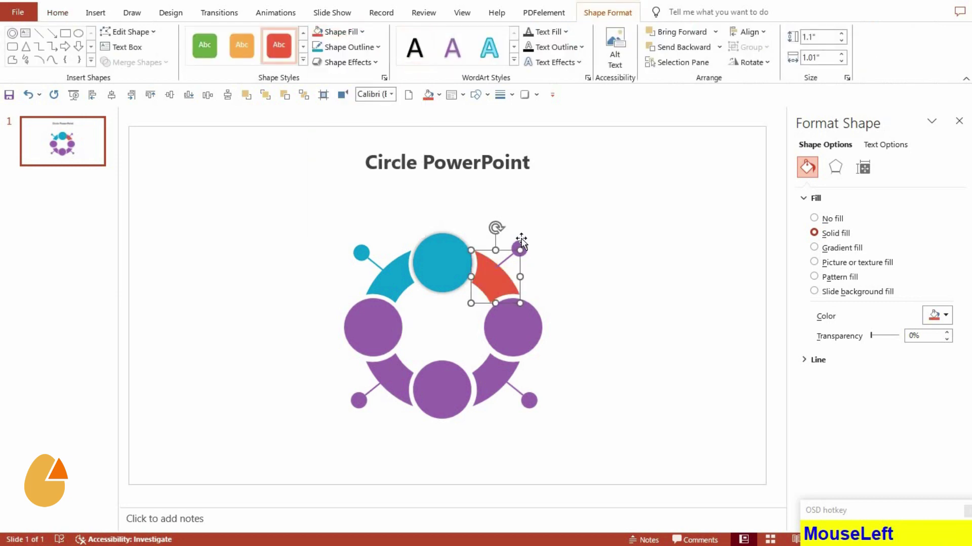
{"action": "key", "text": "F4"}
{"action": "left_click", "coordinate": [510, 260]}
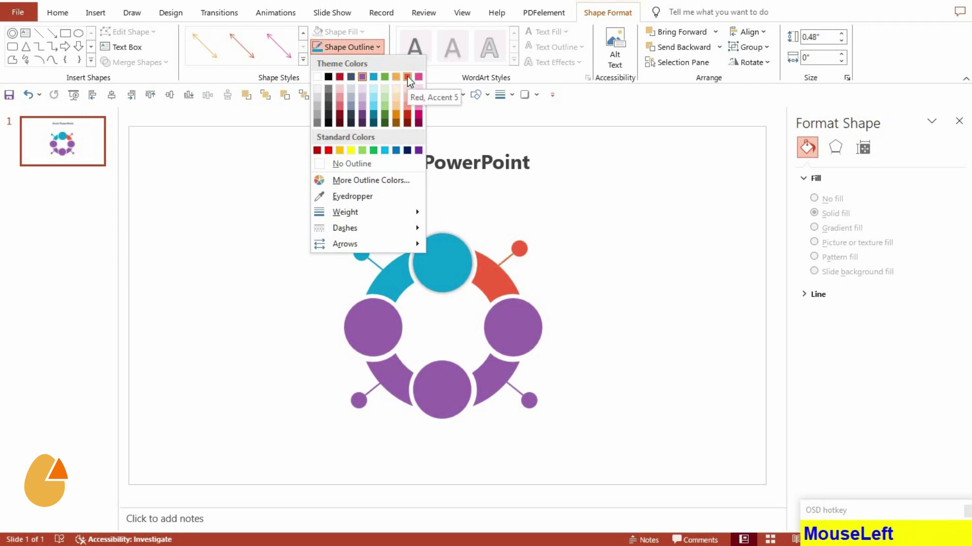
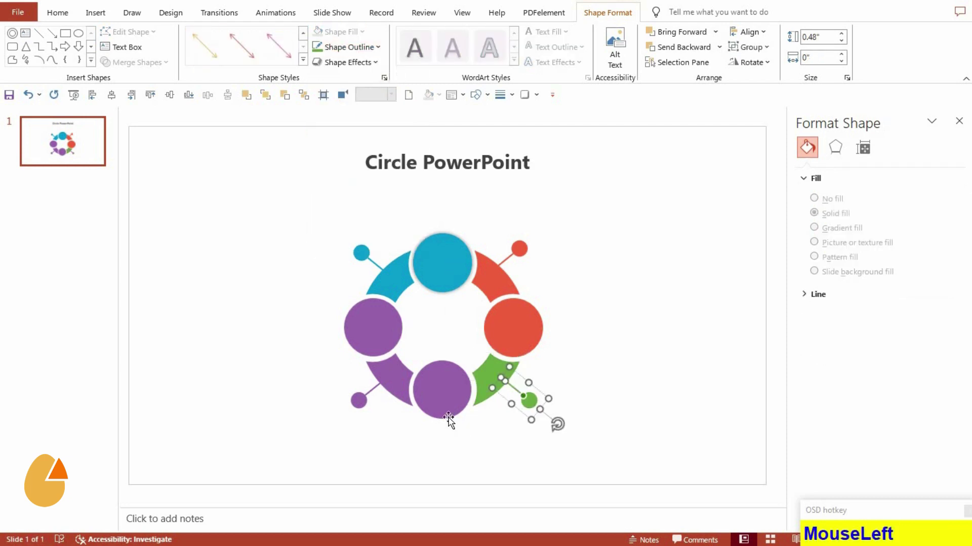
{"action": "key", "text": "F4"}
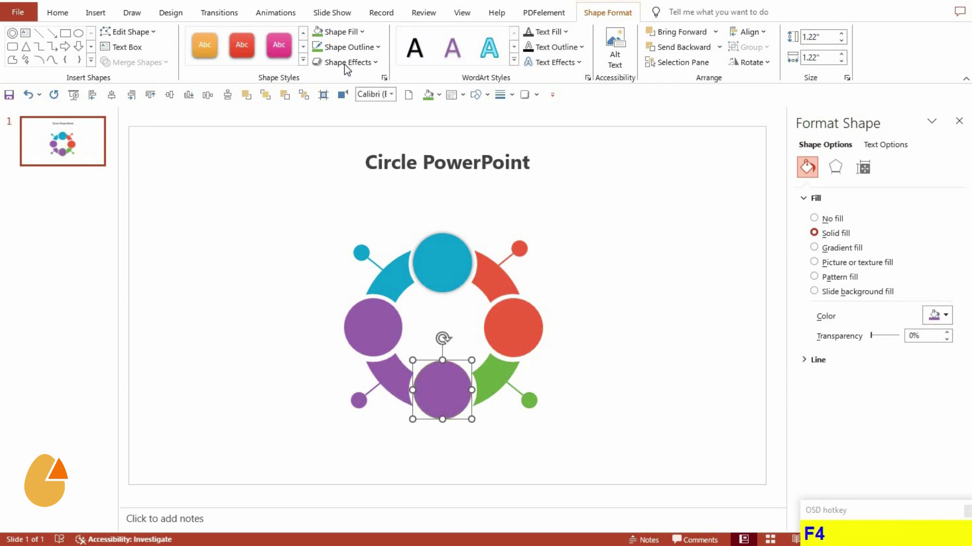
Give the bottom circle a soft outer shadow, repeat it, and start filling the lower-left arc pink
{"action": "left_click", "coordinate": [360, 38]}
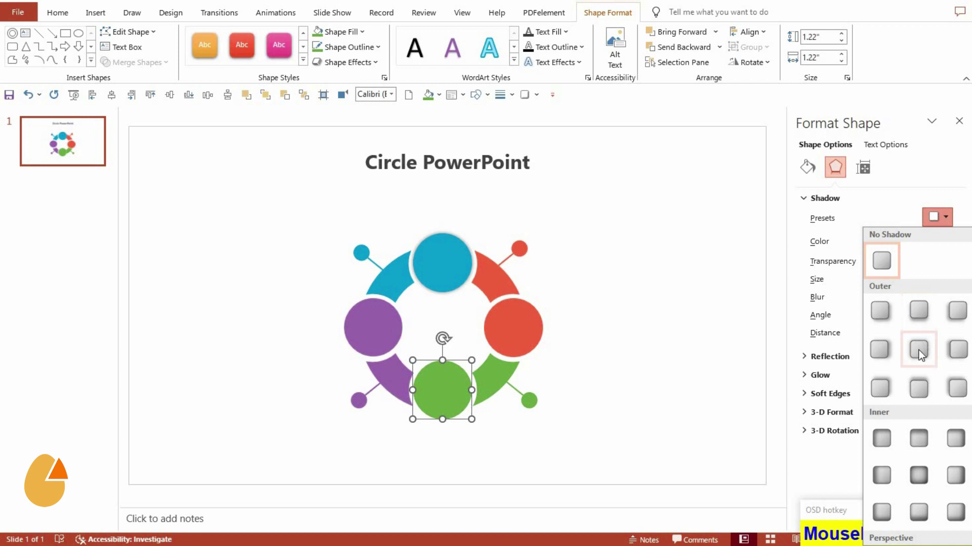
{"action": "key", "text": "F4"}
{"action": "left_click", "coordinate": [402, 402]}
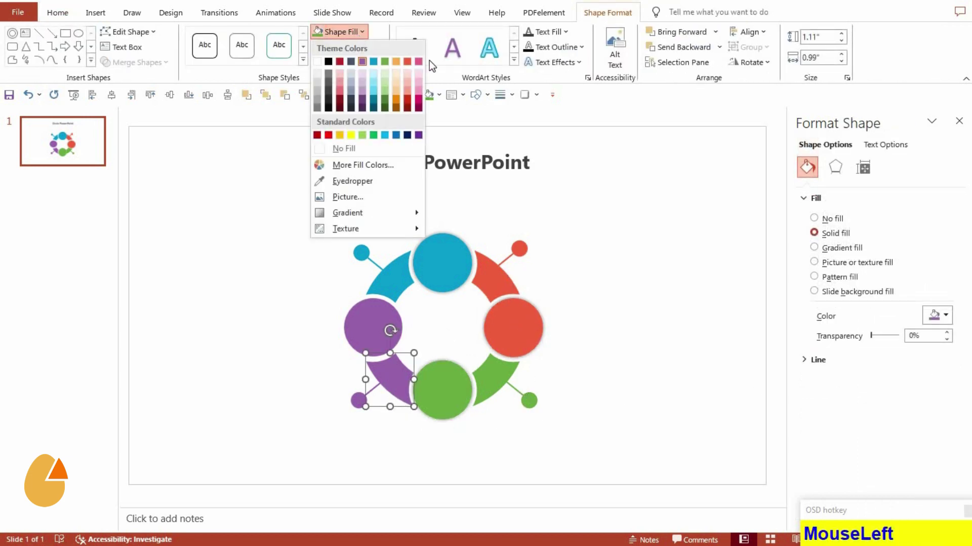
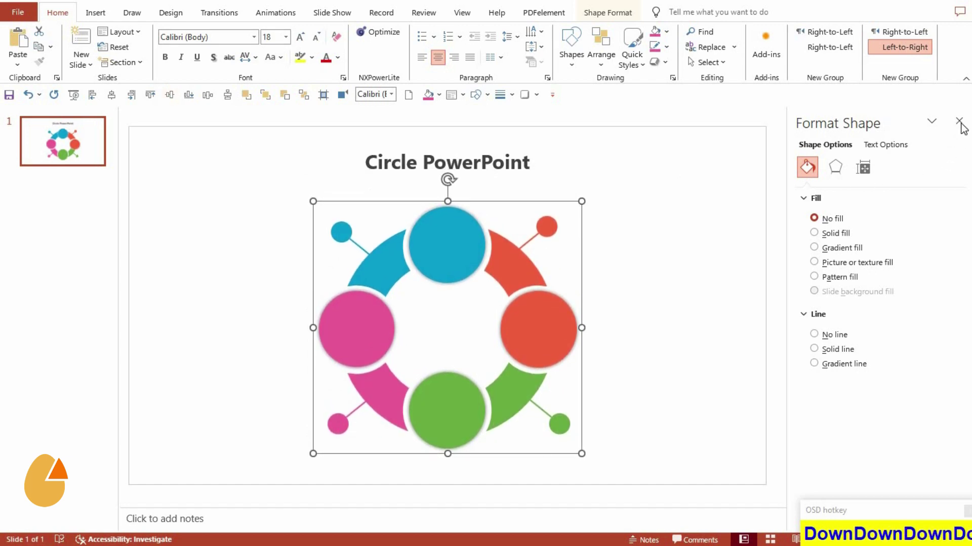
Select the diagram's icons and shapes and group them together
{"action": "left_click", "coordinate": [966, 127]}
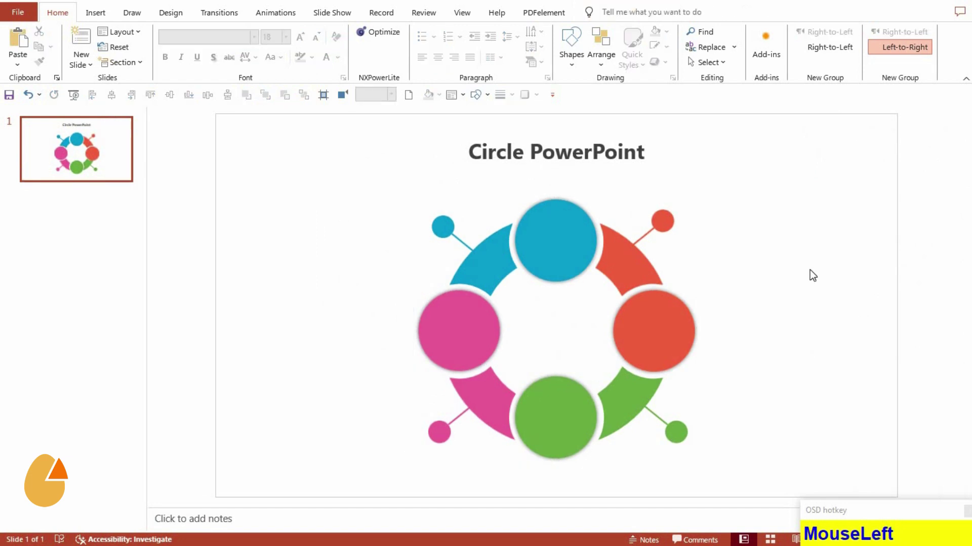
{"action": "left_click_drag", "start_coordinate": [548, 411], "coordinate": [917, 512]}
{"action": "left_click", "coordinate": [917, 512]}
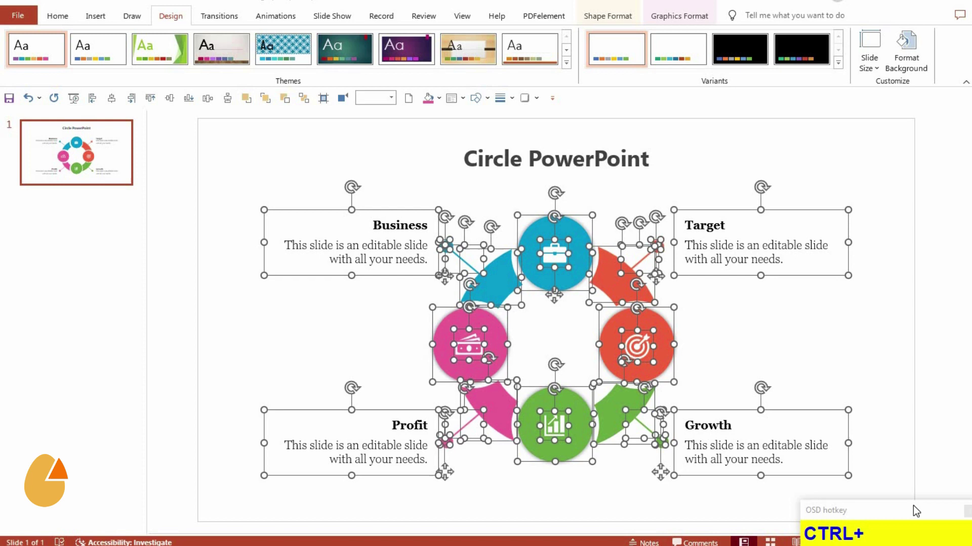
{"action": "key", "text": "ctrl+g"}
Position the Business, Target, Profit and Growth text boxes beside the pins, nudging them down
{"action": "left_click_drag", "start_coordinate": [118, 109], "coordinate": [174, 108]}
{"action": "key", "text": "Down"}
{"action": "key", "text": "Down"}
{"action": "key", "text": "Down"}
{"action": "key", "text": "Down"}
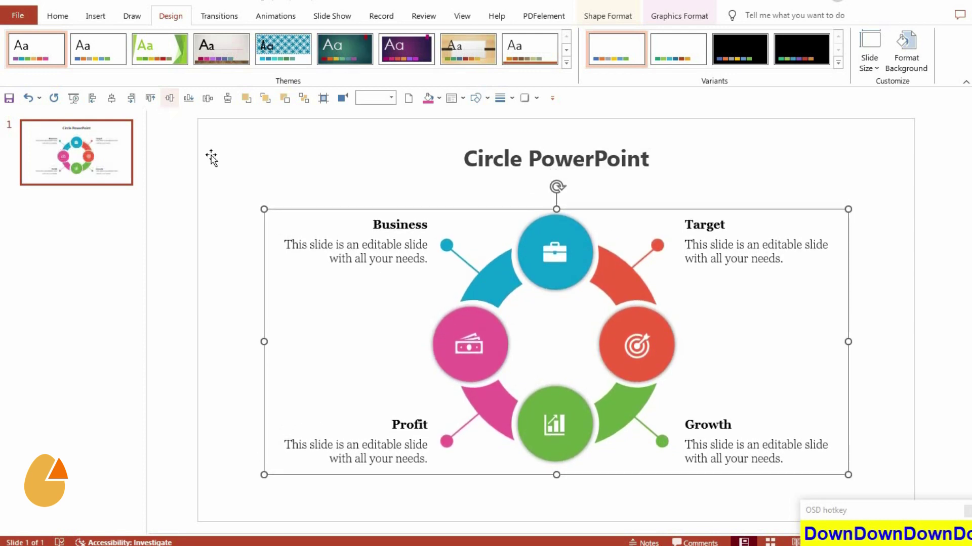
{"action": "left_click", "coordinate": [256, 419]}
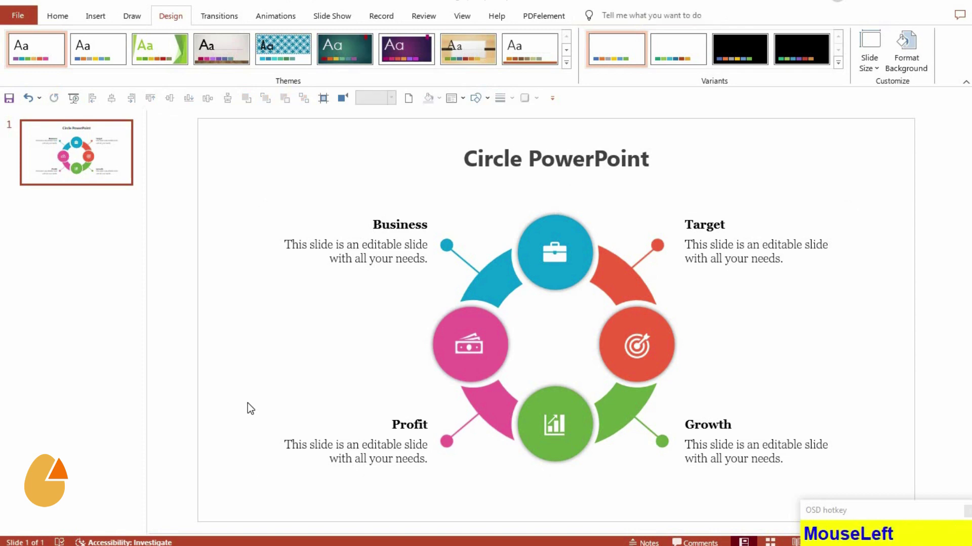